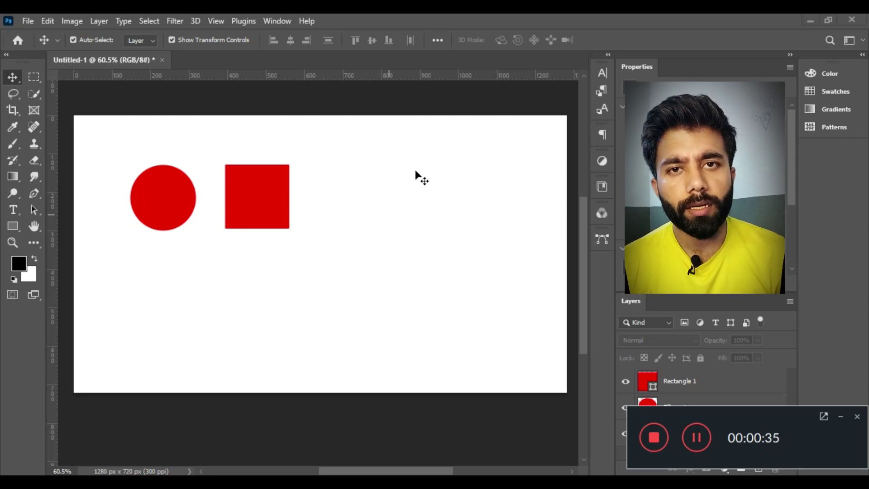
Delete the red square layer and then the red circle layer, leaving a blank white canvas
scroll(down, 3)
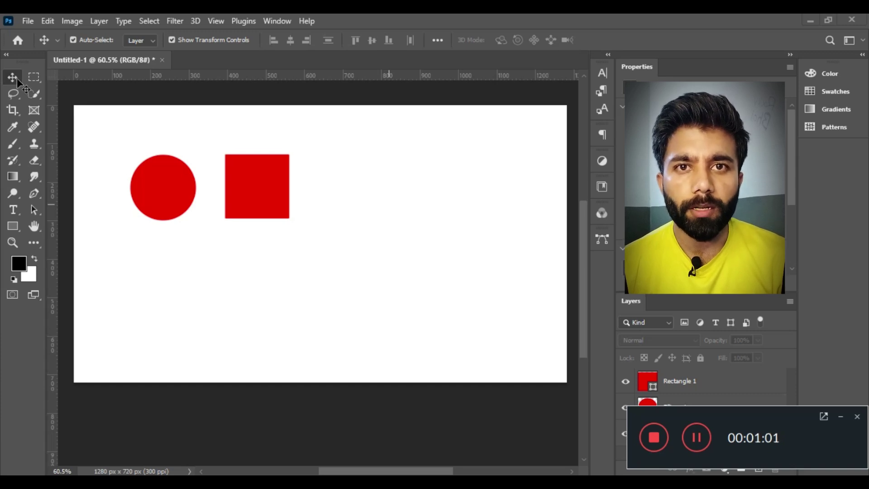
double_click(220, 139)
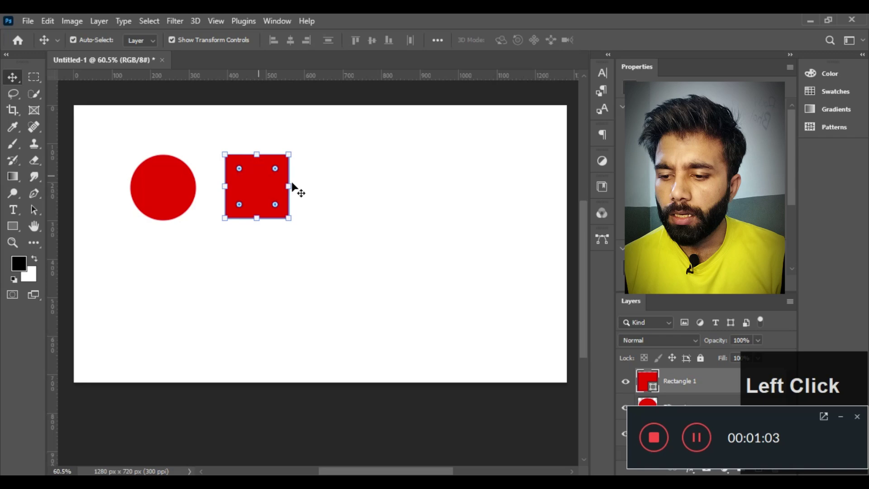
key(Delete)
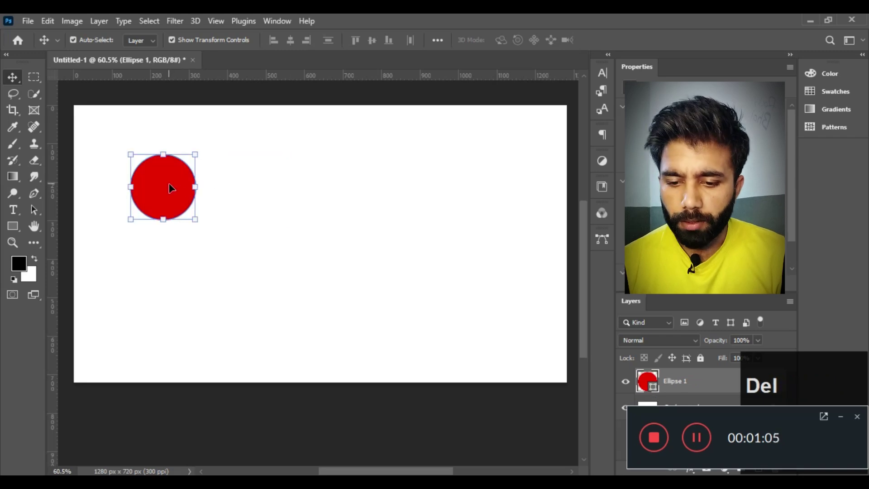
key(Delete)
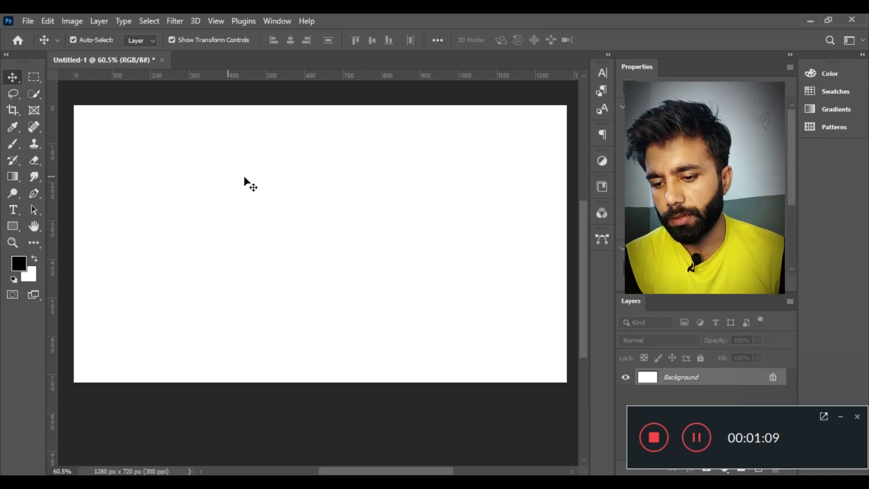
Click around the blank canvas and interface without changing the document
click(203, 191)
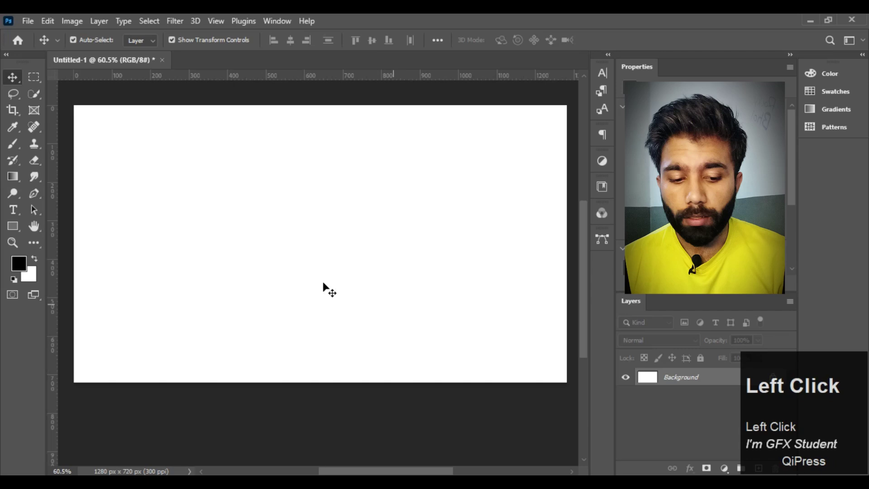
double_click(238, 175)
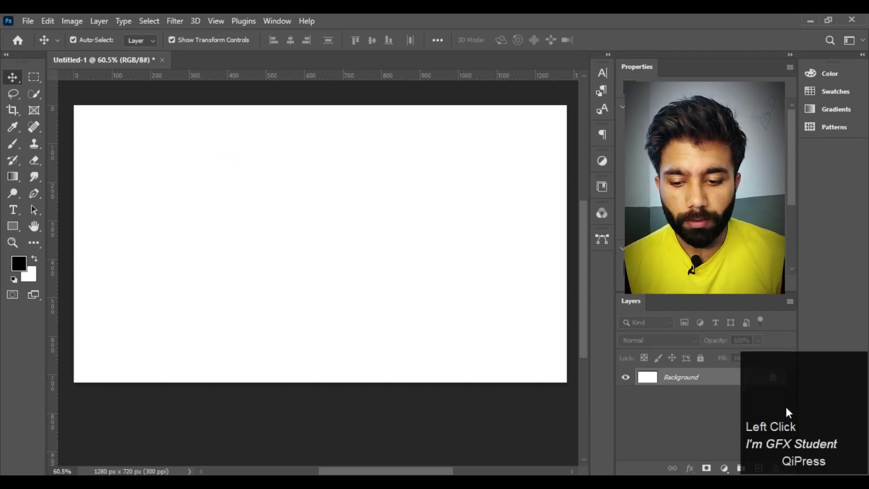
click(465, 315)
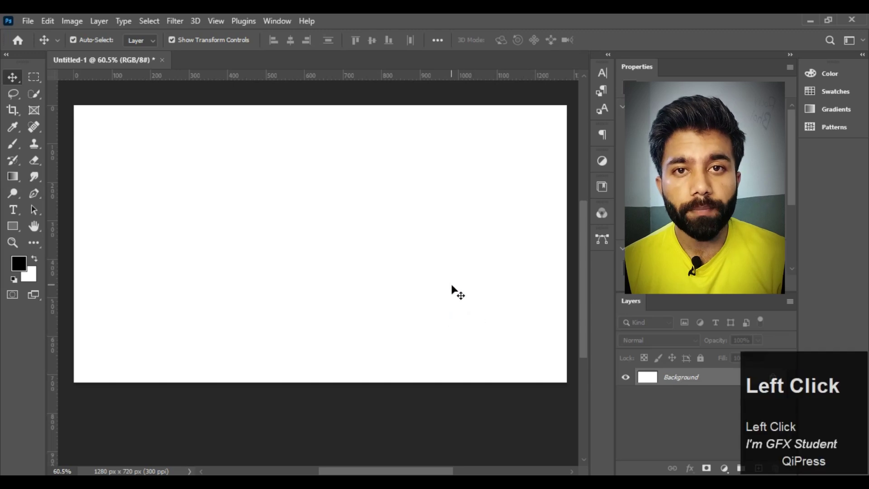
Activate the Crop tool (C) and cancel the crop, keeping the full 1280×720 canvas
key(c)
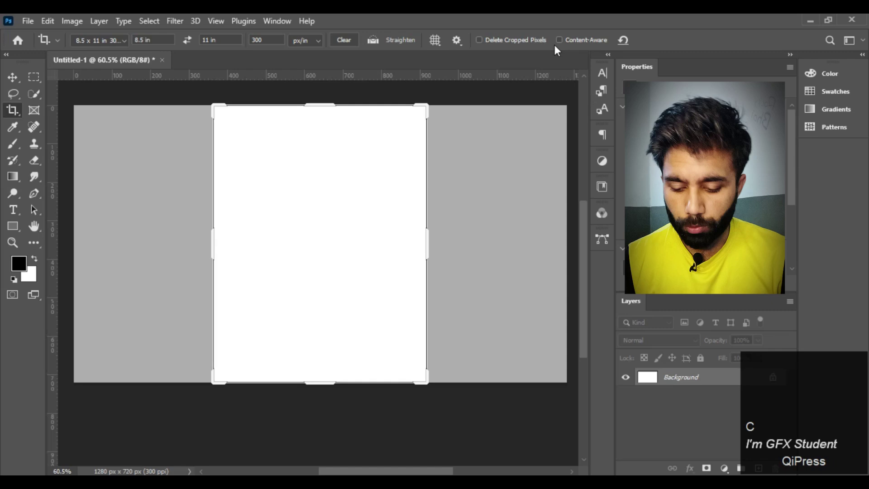
click(8, 82)
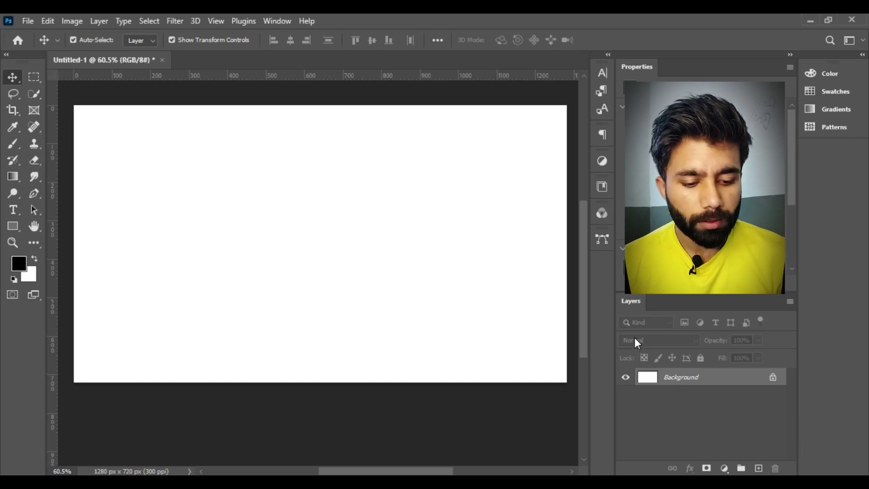
click(379, 282)
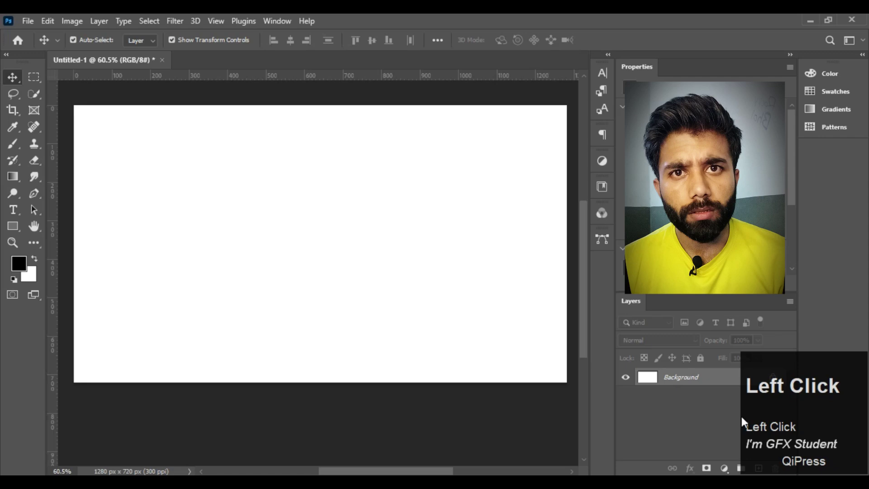
right_click(283, 181)
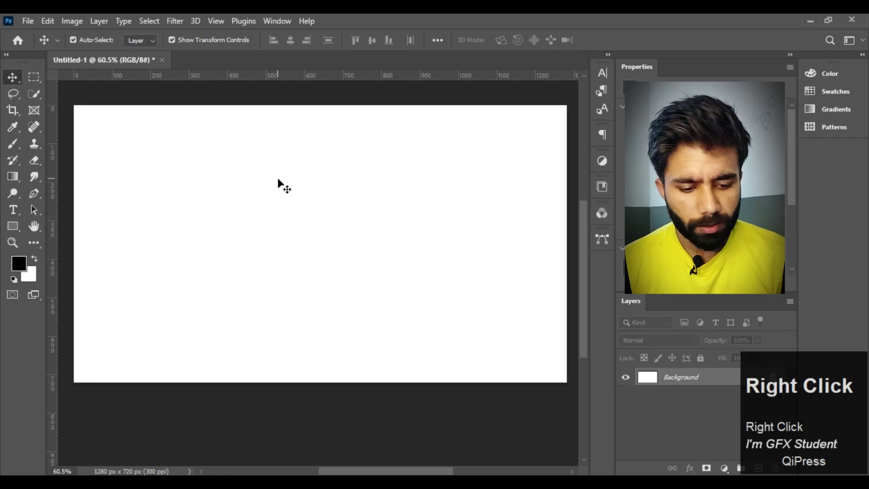
click(285, 180)
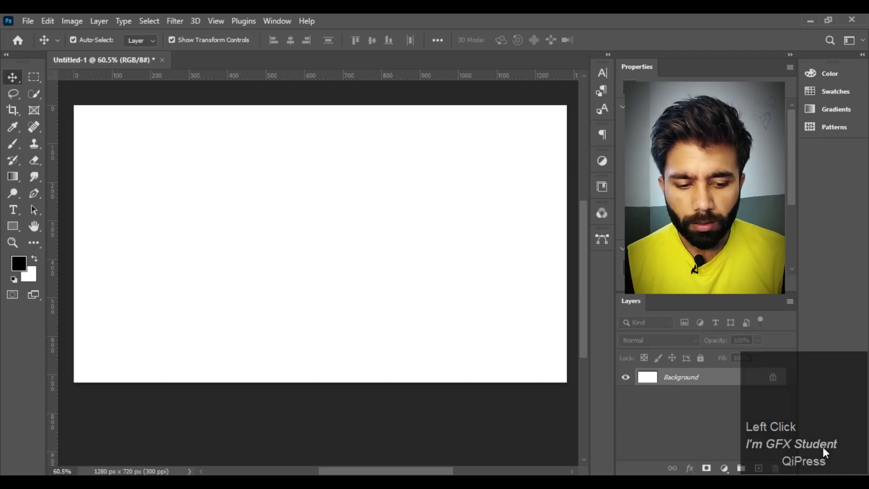
right_click(421, 221)
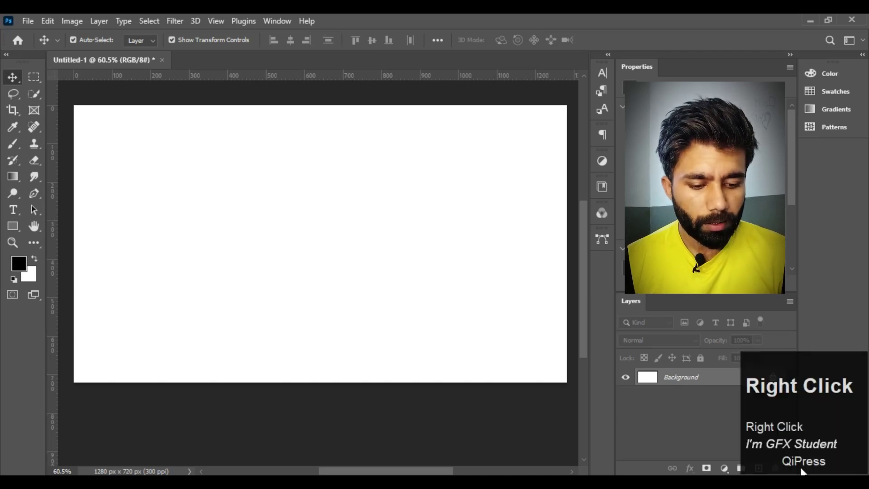
right_click(424, 235)
right_click(428, 235)
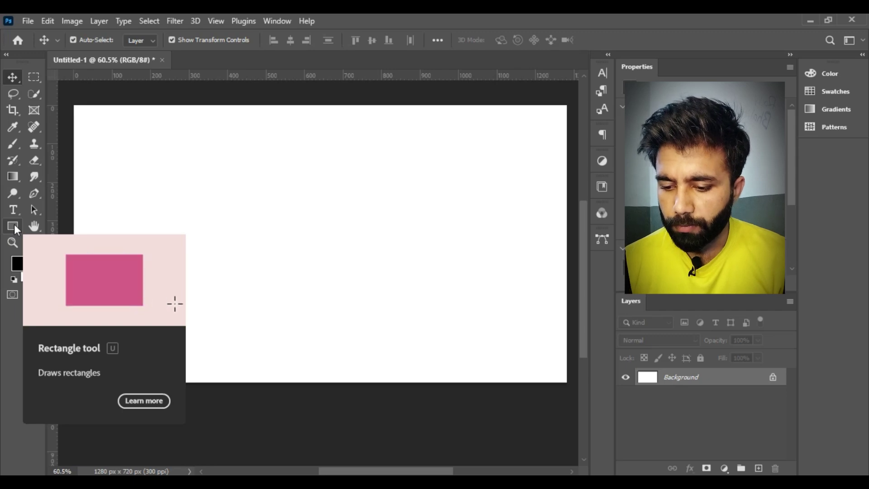
Draw a 118 px square shape layer (Rectangle 1) near the canvas upper left
drag(19, 229, 148, 40)
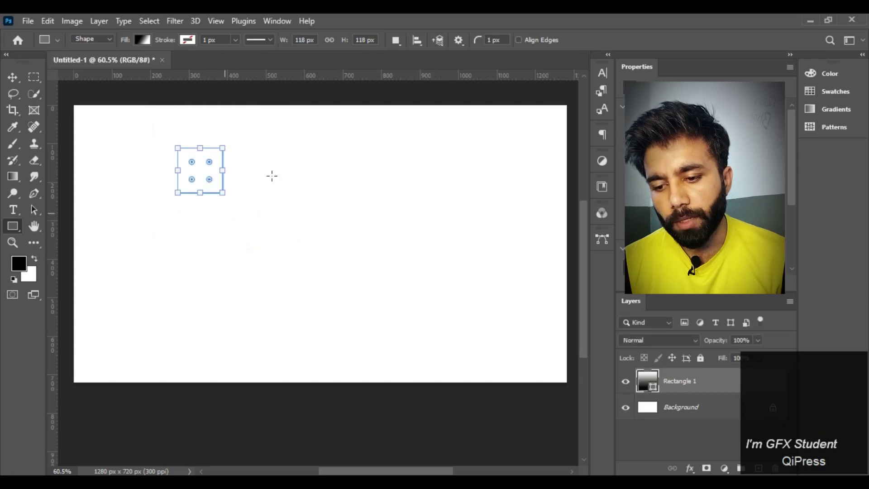
Bring up the fill options for the Rectangle 1 square
double_click(145, 47)
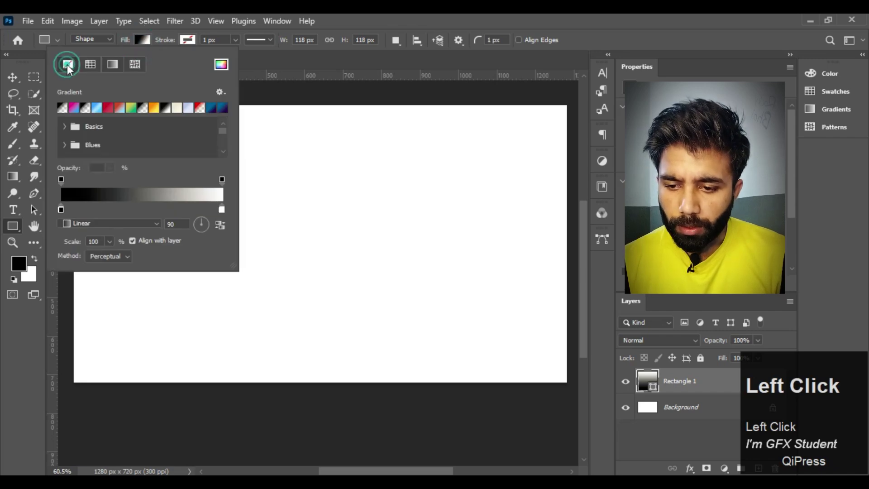
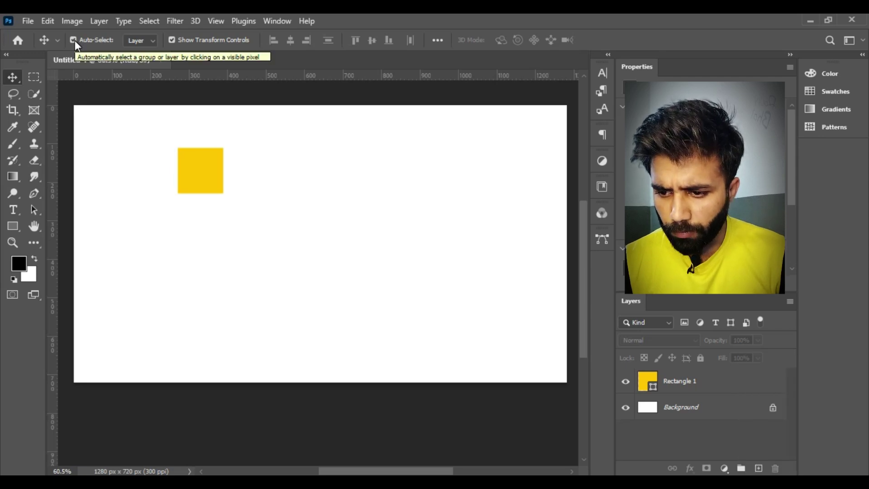
Turn Auto-Select off, select Rectangle 1 and drag the yellow square up toward the left
click(76, 44)
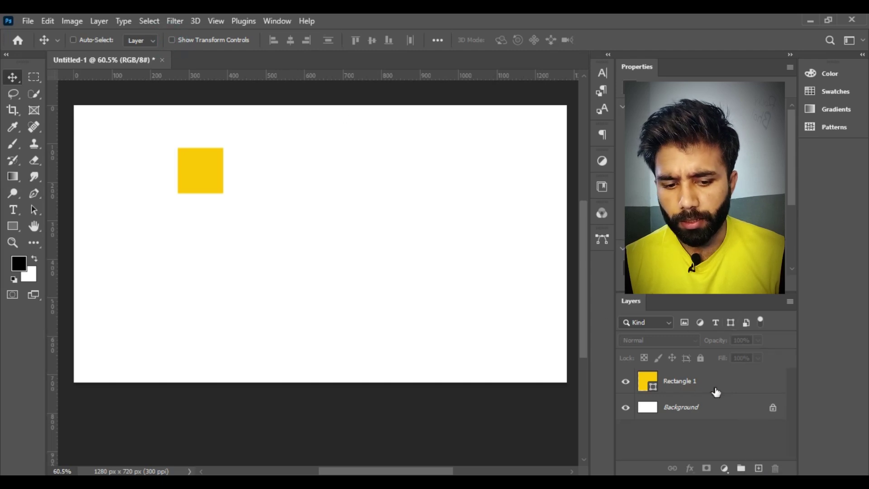
click(693, 386)
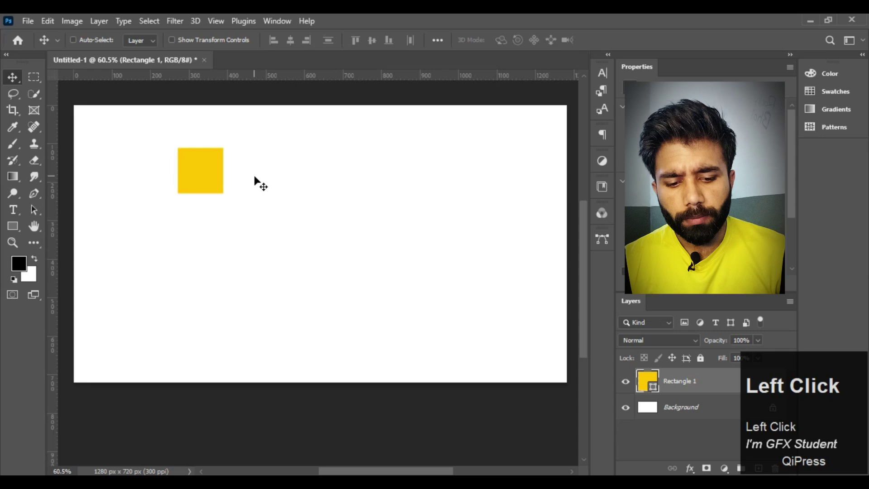
drag(207, 172, 167, 175)
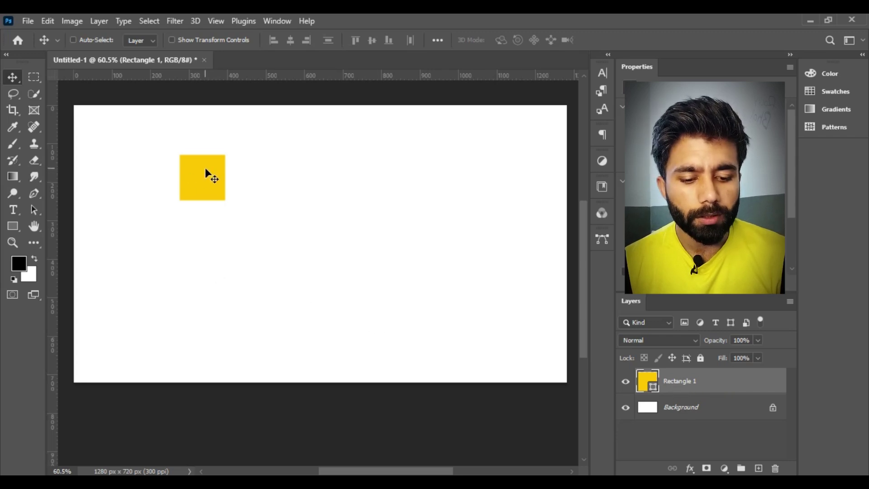
click(208, 171)
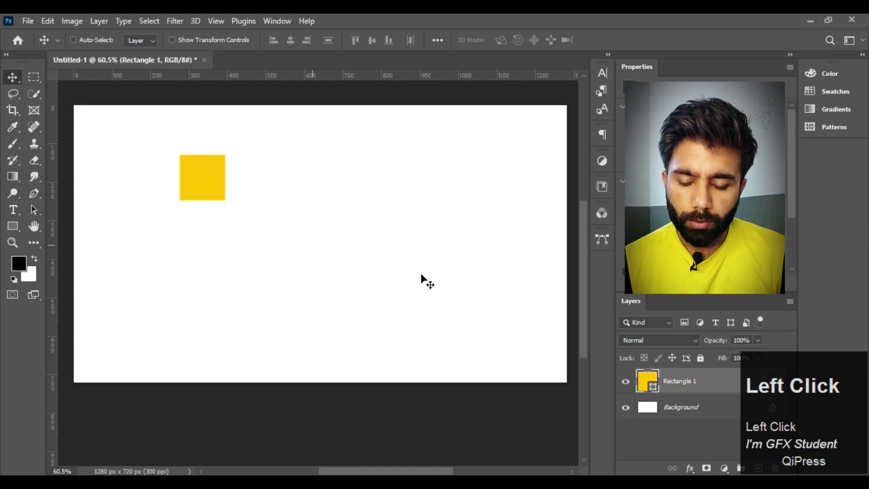
drag(75, 43, 387, 289)
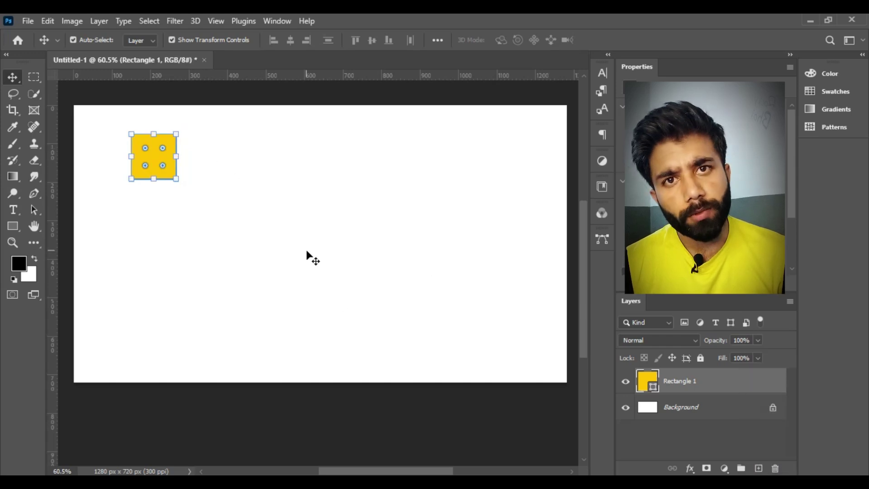
click(308, 252)
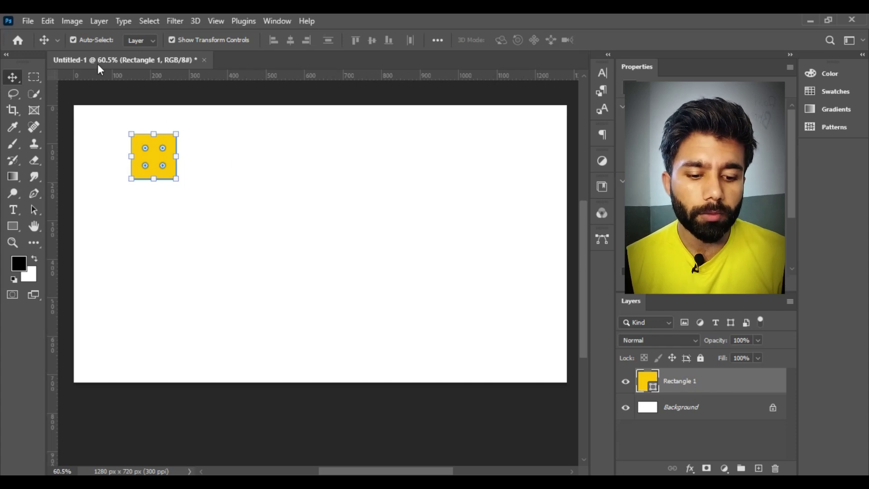
Turn off Auto-Select and Show Transform Controls, then shift the square further right
click(77, 45)
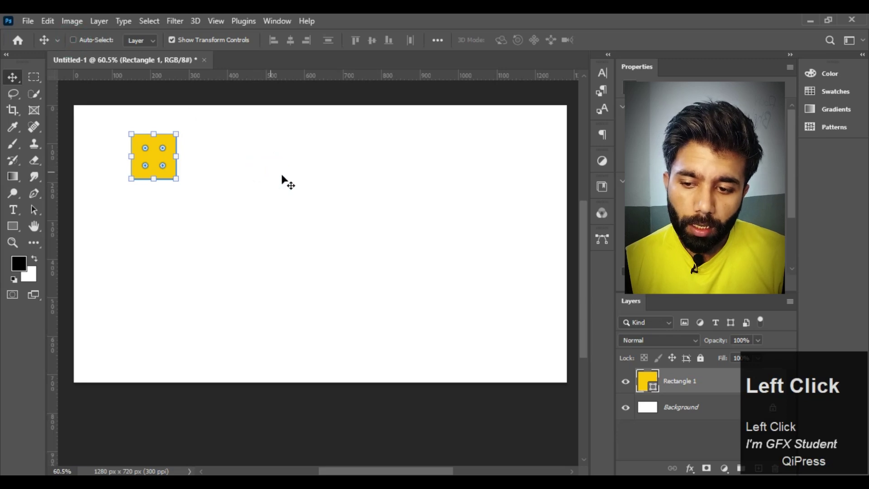
click(175, 44)
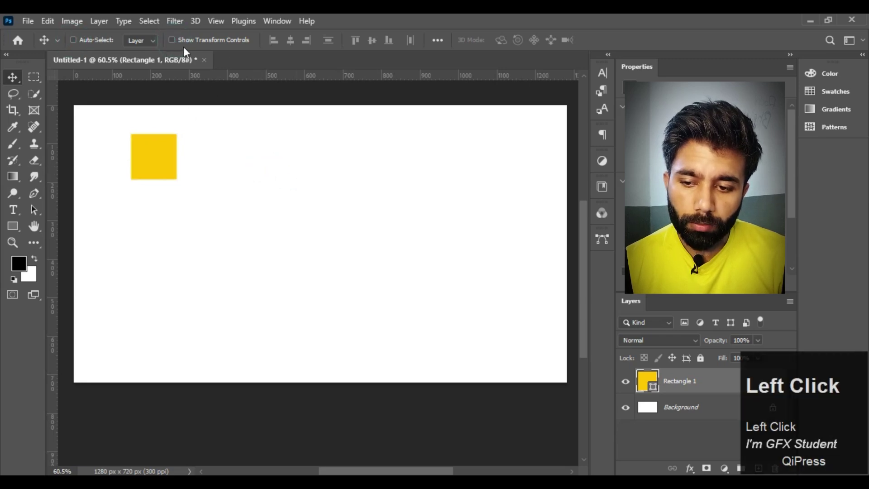
click(218, 166)
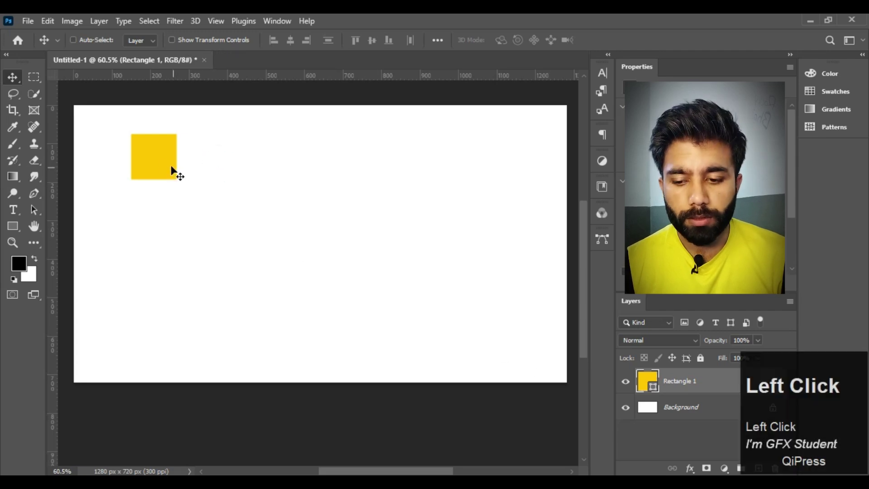
click(154, 152)
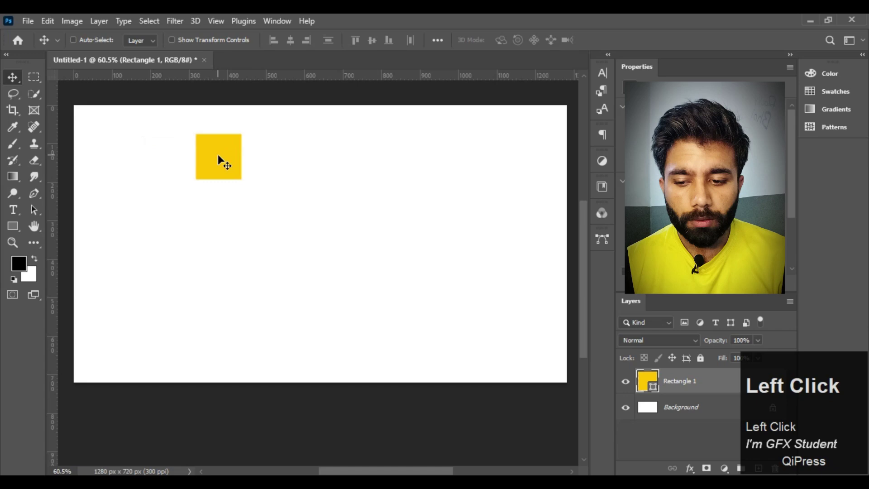
Alt-drag a copy of the yellow square and place it lower left of the original
drag(224, 157, 220, 157)
drag(219, 156, 269, 264)
click(691, 414)
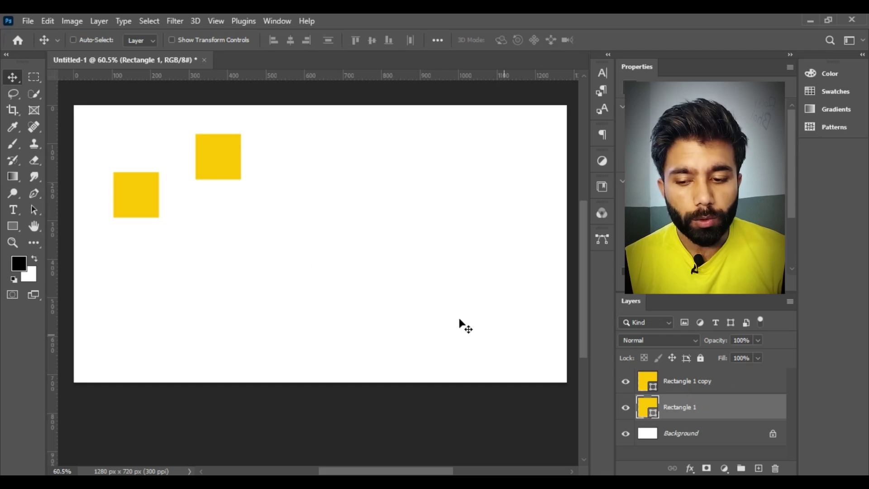
drag(685, 414, 689, 388)
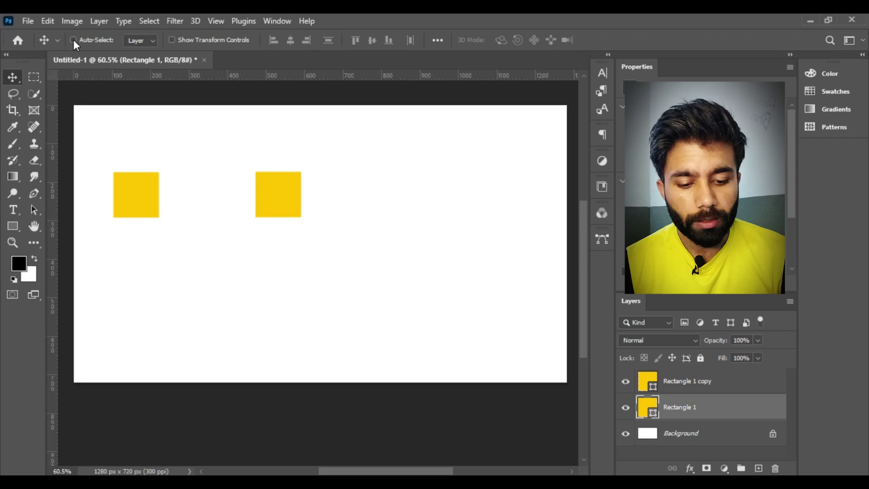
Line both squares up side by side, with Auto-Select and Show Transform Controls enabled
drag(77, 43, 700, 414)
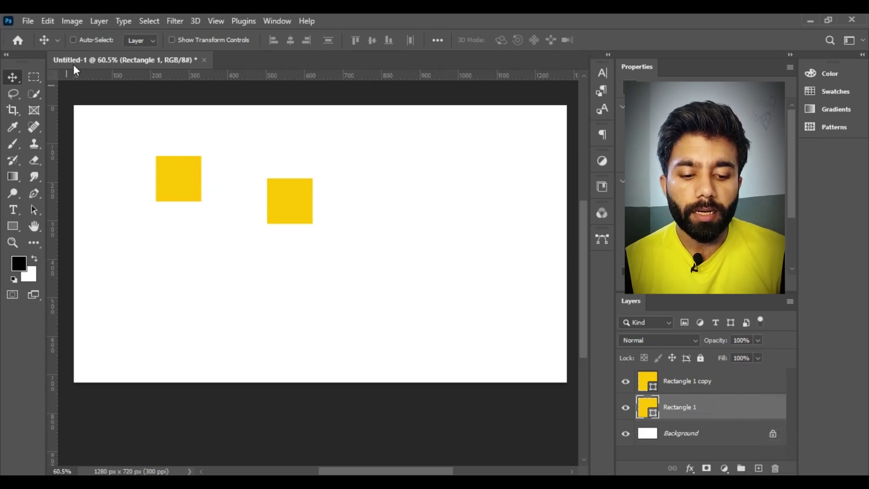
drag(82, 44, 295, 279)
click(293, 201)
drag(275, 200, 220, 46)
click(176, 46)
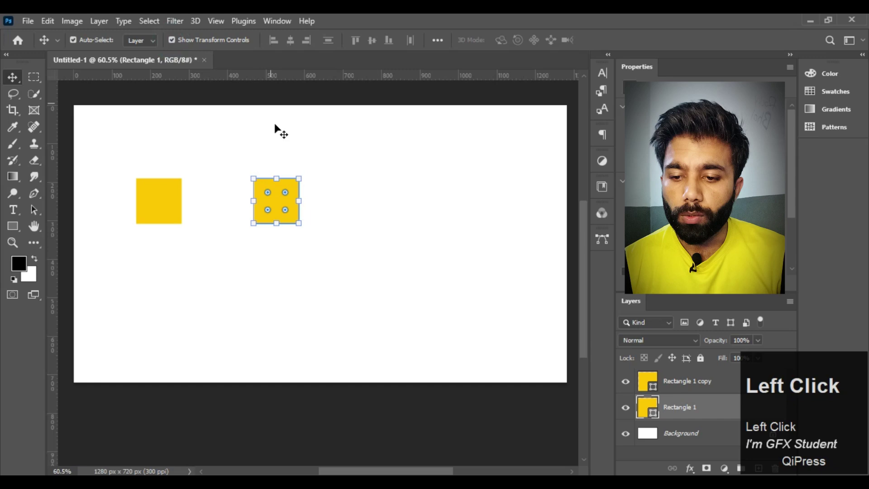
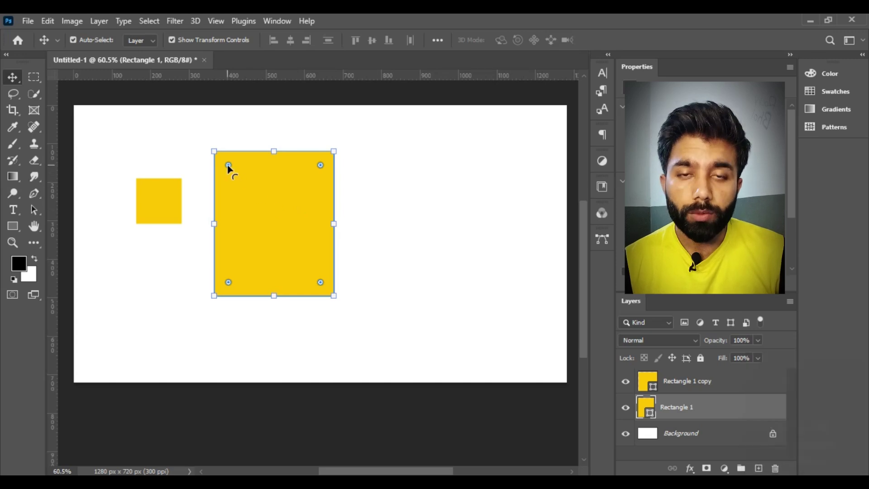
Scale the right square into a tall rectangle of about 312×377 px
click(227, 166)
Zoom the view to about 173% onto the large rectangle's top-left corner radius widget
scroll(up, 3)
scroll(up, 3)
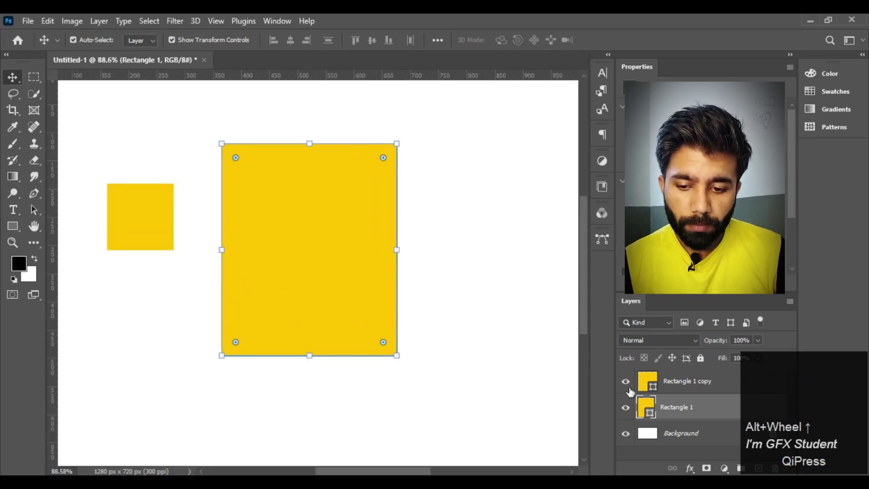
scroll(up, 3)
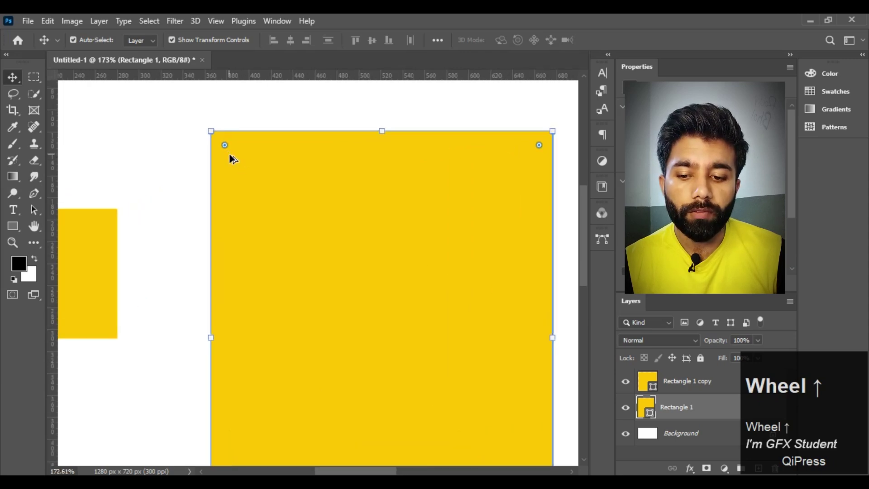
scroll(up, 3)
scroll(down, 3)
scroll(up, 3)
scroll(down, 3)
scroll(up, 3)
scroll(up, 3)
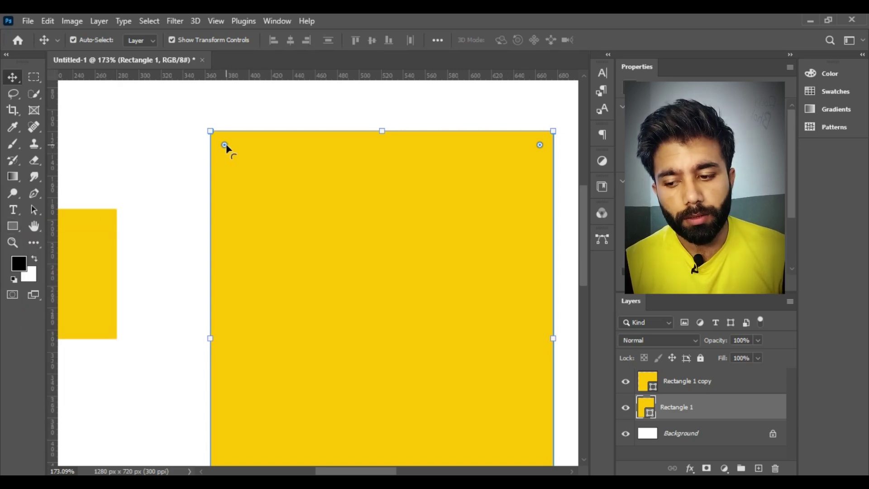
Drag the corner radius widget to round the large rectangle's corners
drag(227, 148, 361, 209)
scroll(down, 3)
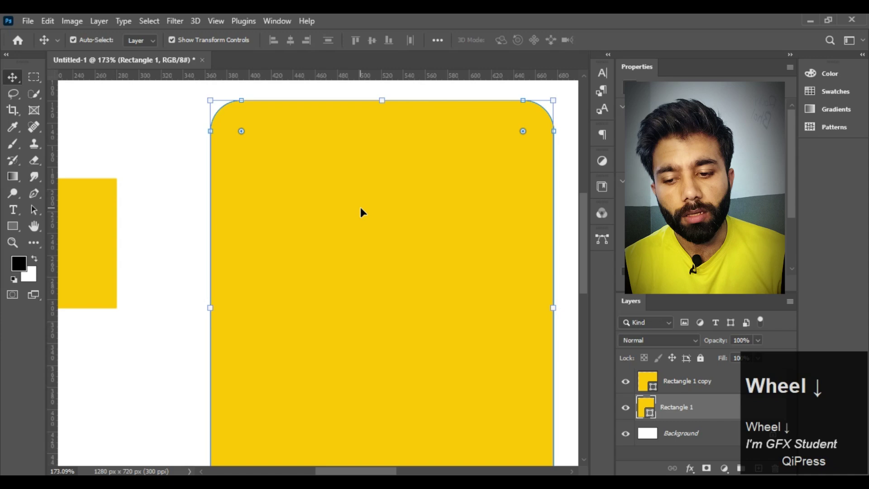
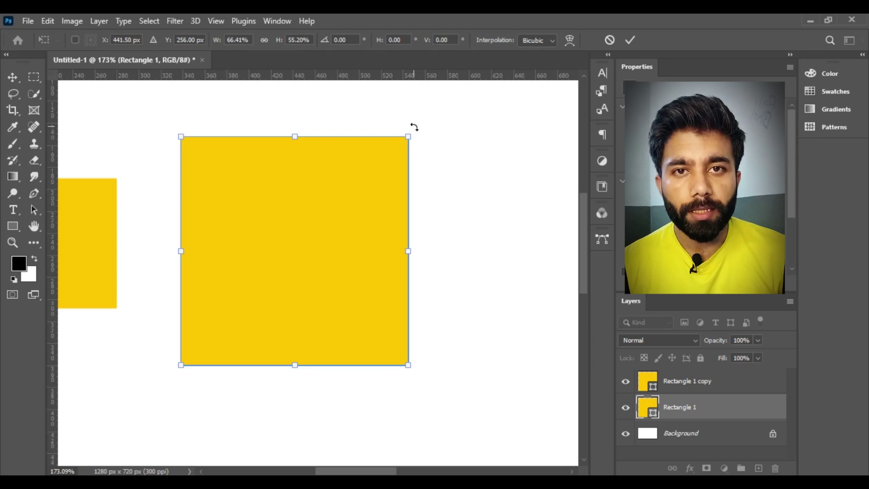
Commit the Free Transform so the yellow rectangle settles as a near-square
click(632, 42)
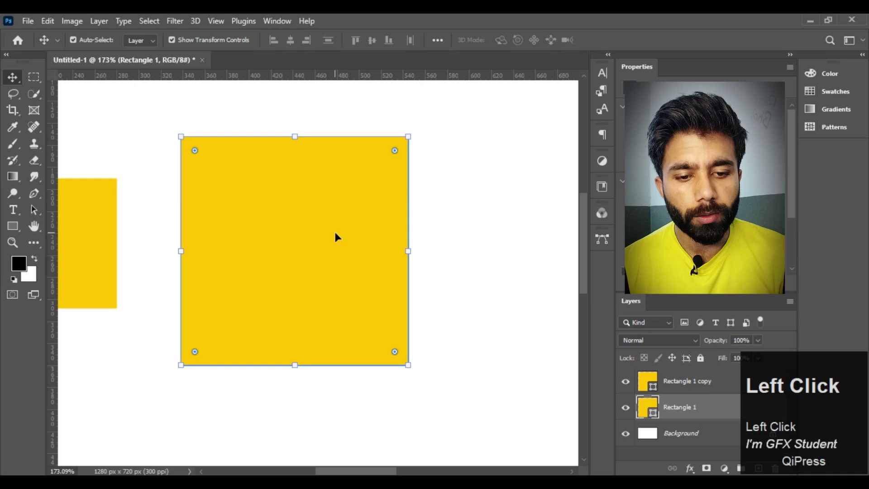